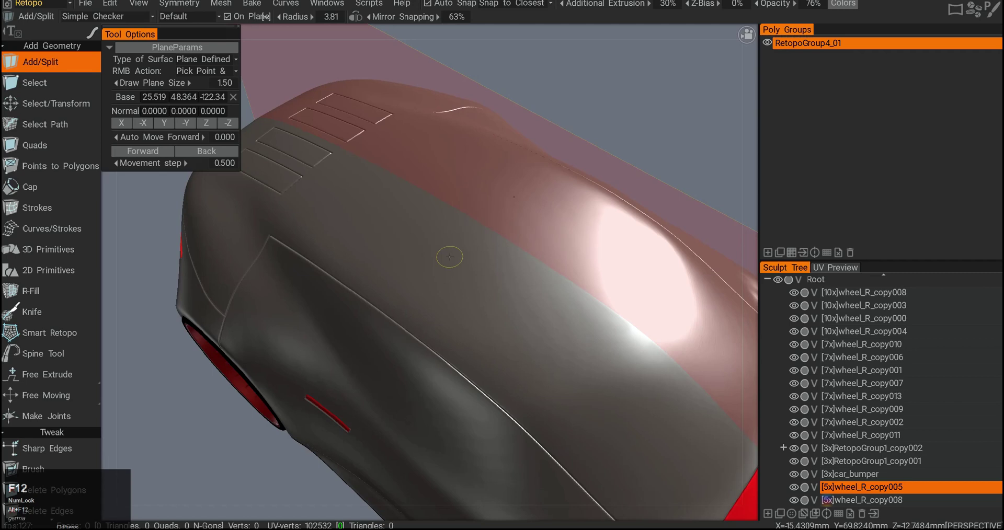
Step: Place the first quad point on the car's hood with symmetry on
left_click(441, 260)
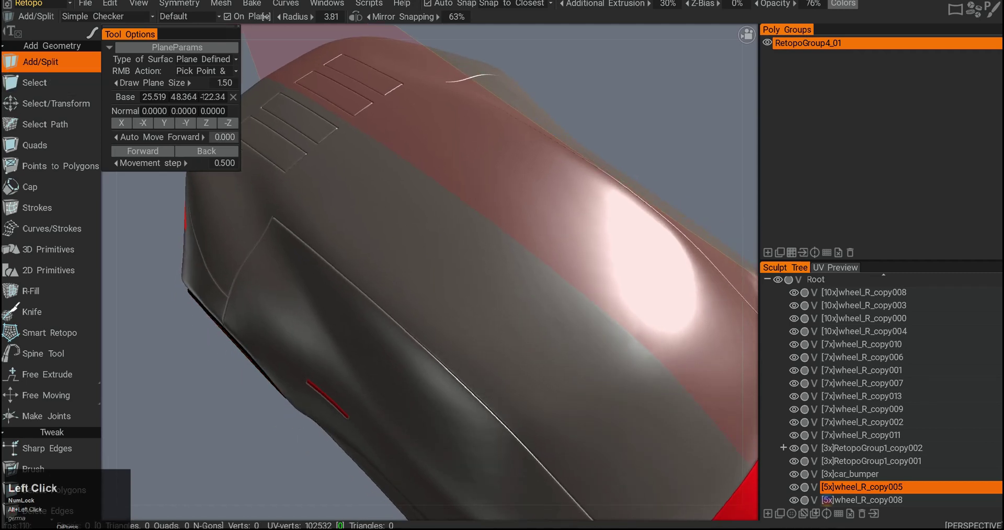
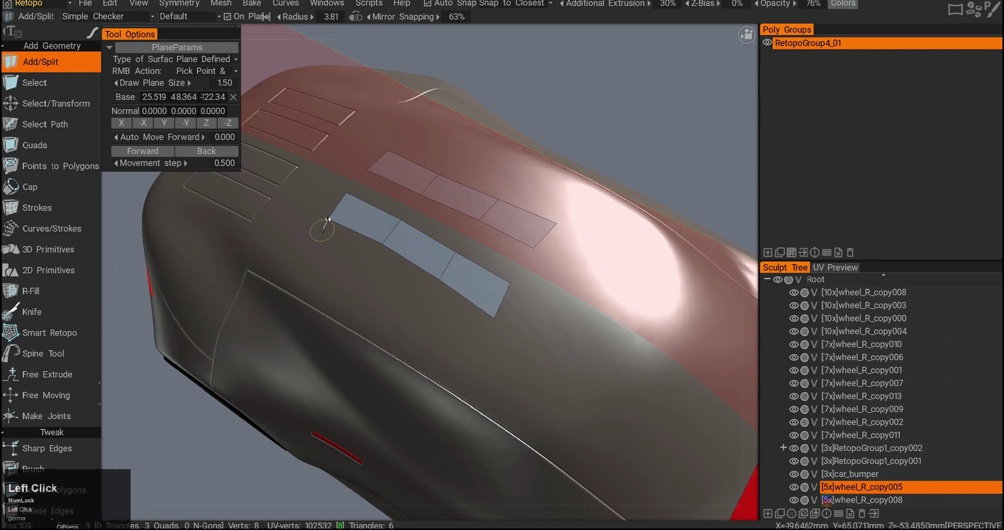
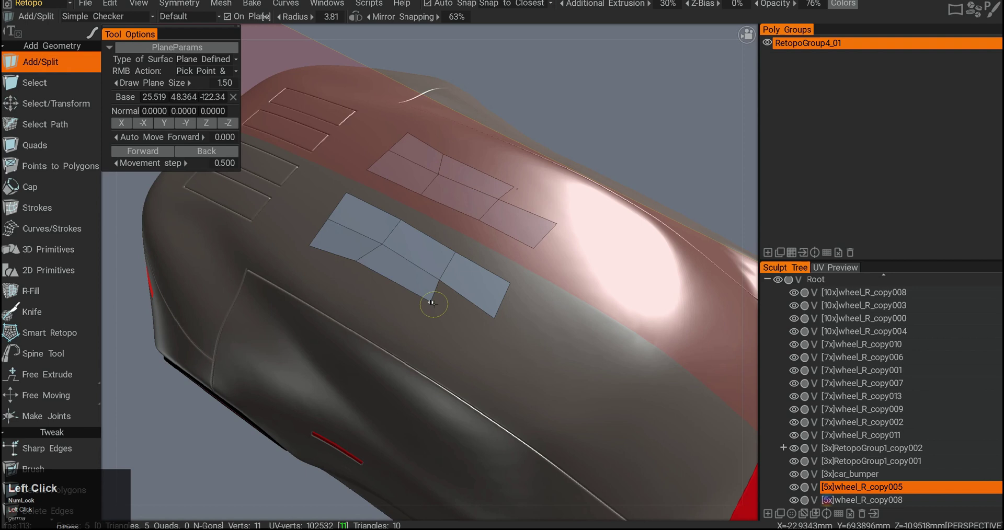
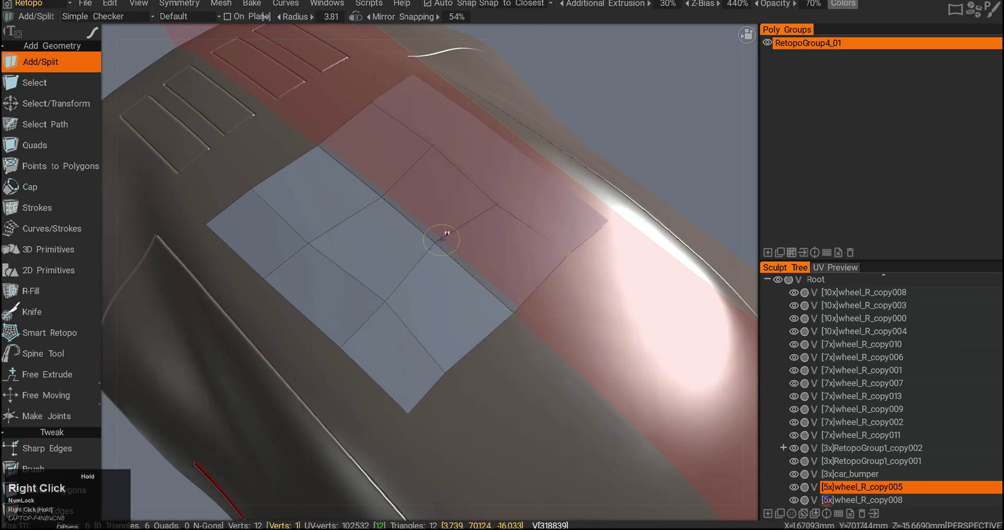
Step: Extend the hood strip into a twelve-quad patch mirrored across the centre
left_click(403, 283)
Step: Select the hood patch faces and subdivide them into a denser quad grid
middle_click(403, 266)
left_click(387, 250)
key("alt+F12")
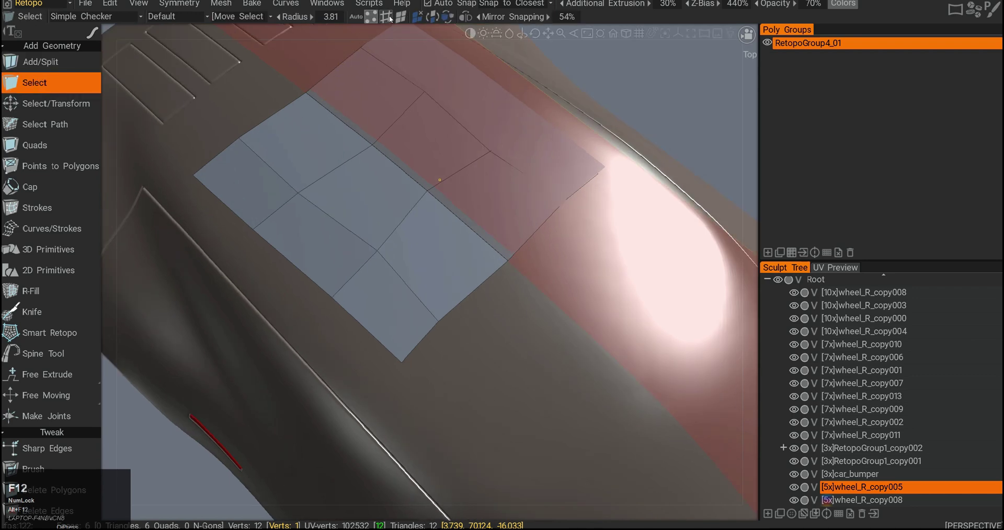
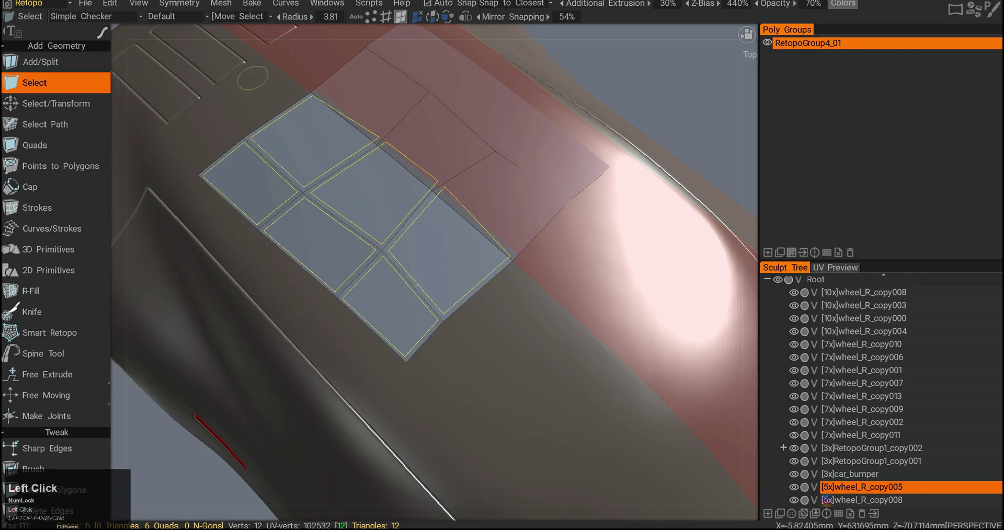
key("alt+`")
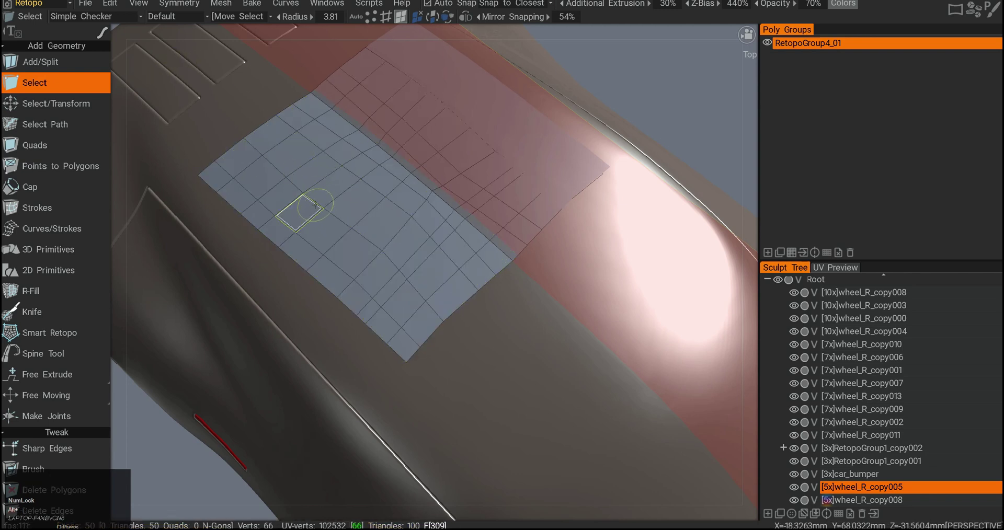
Step: Select a small block of faces on the subdivided patch using a selection shape
key("e")
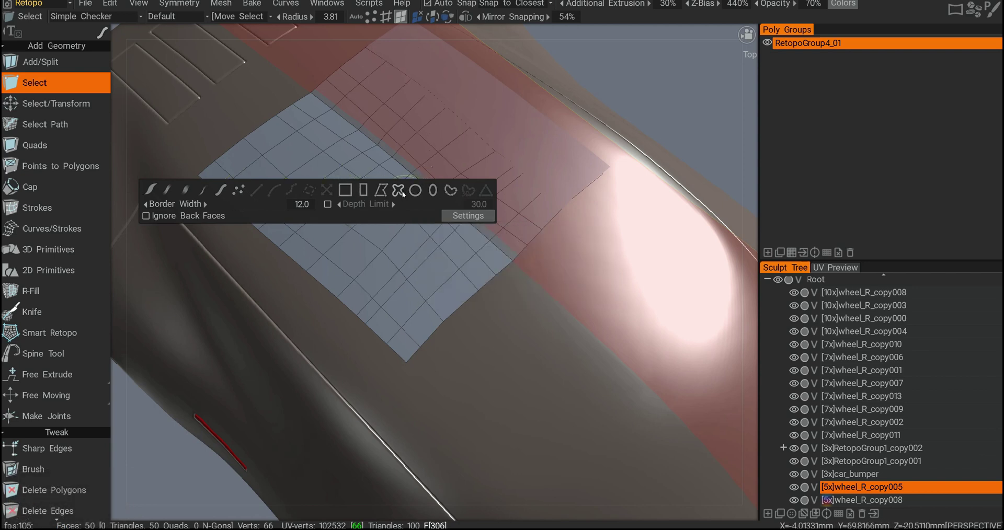
left_click(366, 192)
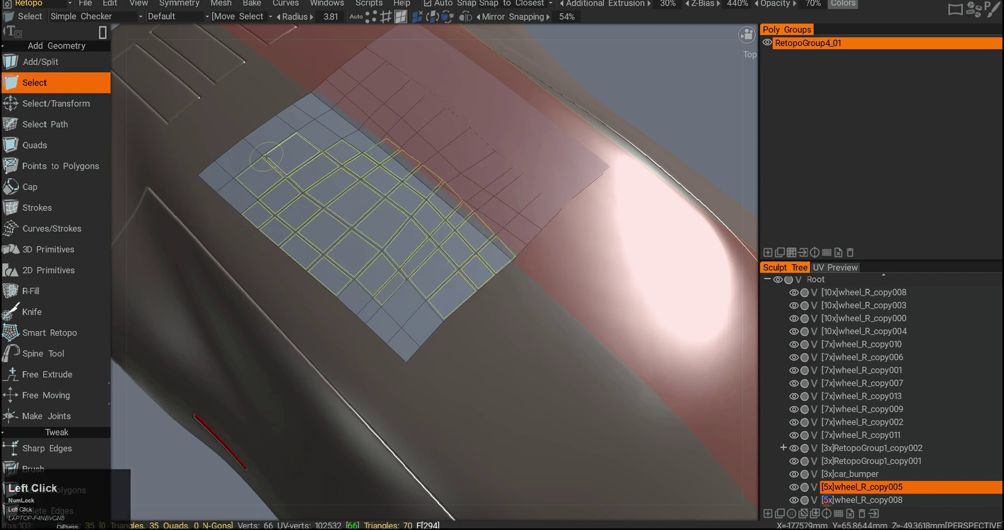
key("e")
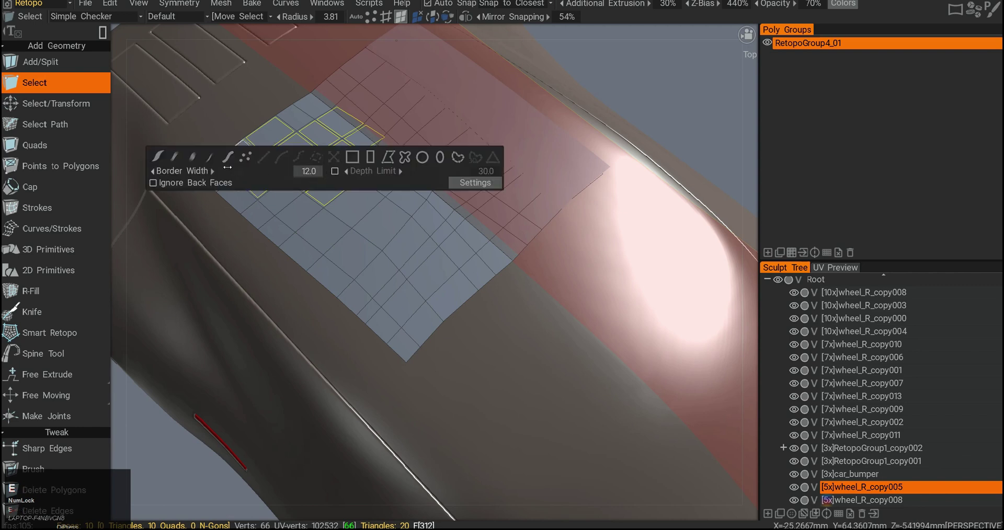
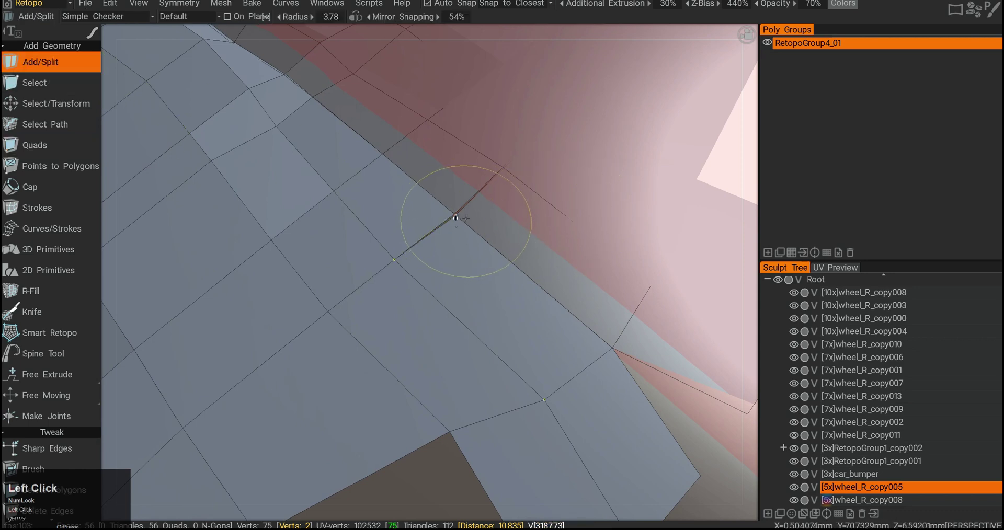
Step: Adjust the brush radius up and down with the bracket keys while extending the patch
key("[")
type("]]][[[[[")
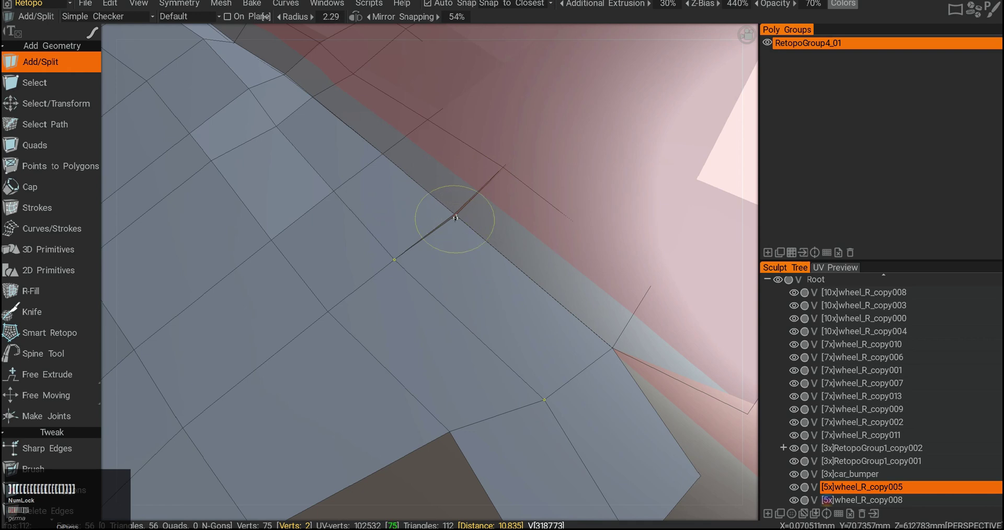
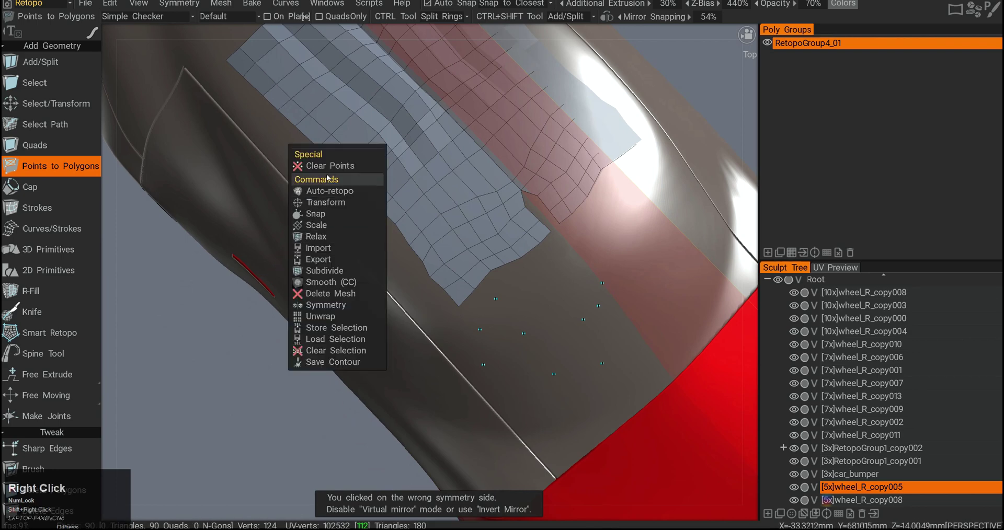
Step: Clear the loose placed points so only the quad patch remains on the body
left_click(330, 167)
middle_click(348, 329)
left_click(334, 330)
right_click(327, 310)
left_click(340, 311)
middle_click(331, 336)
left_click(334, 331)
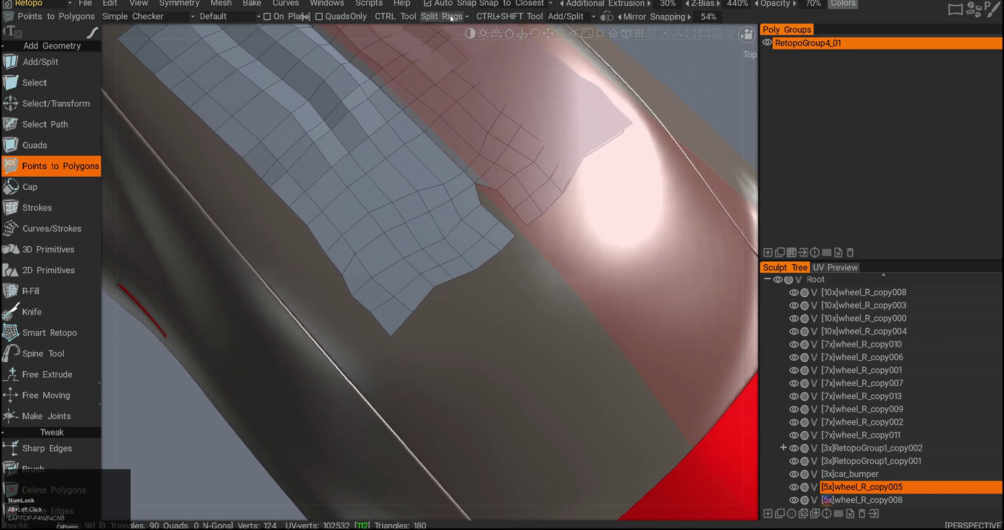
Step: Browse the CTRL Tool dropdown of alternate tool choices in the top bar
left_click(452, 20)
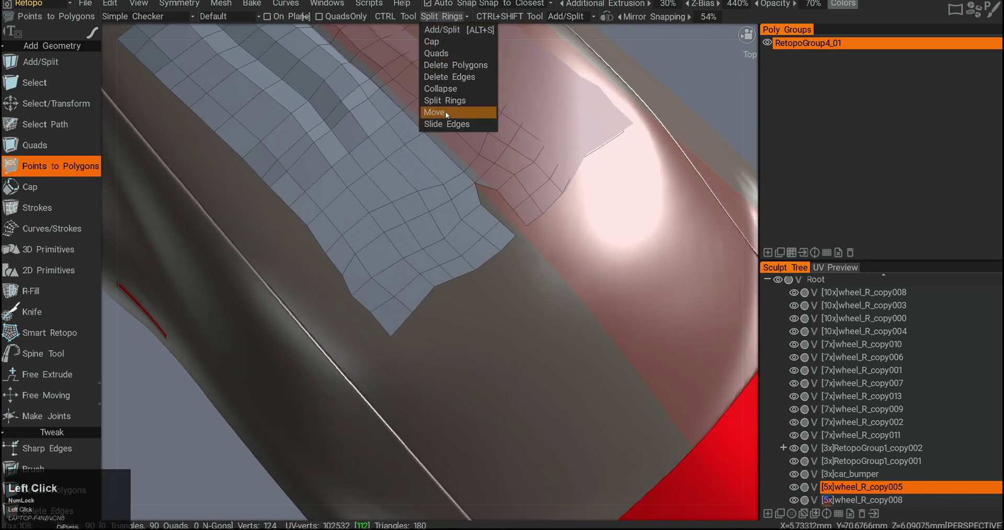
left_click(443, 15)
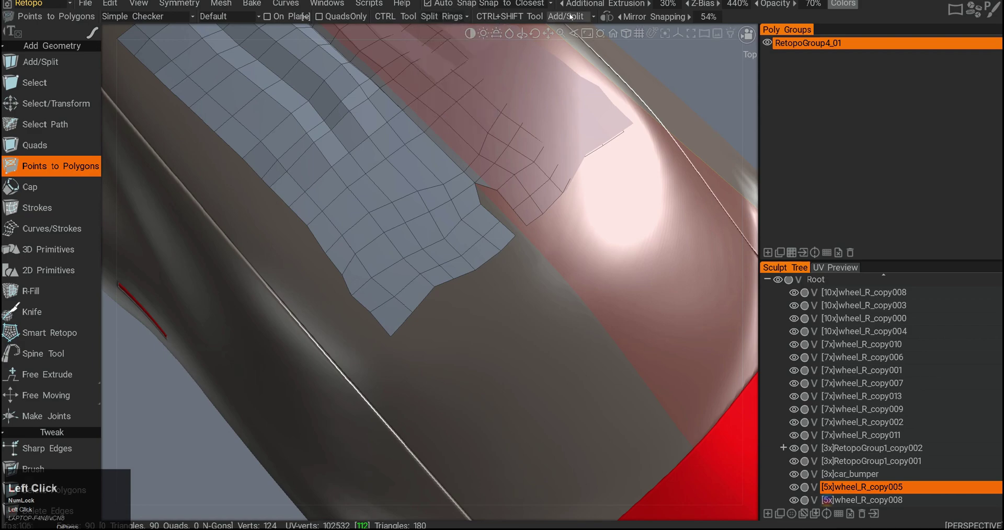
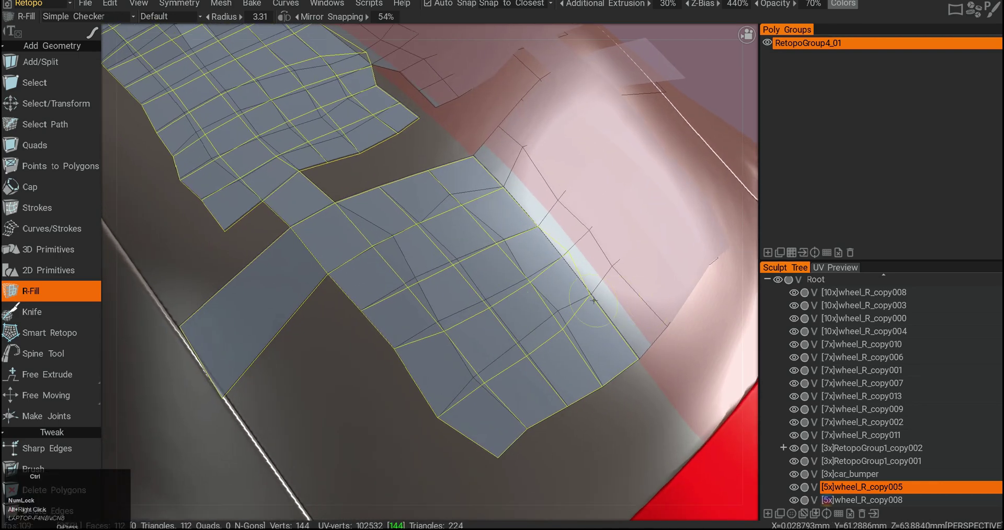
Step: Draw a guide stroke along the curved test block with the Strokes tool, previewing cross-loops
left_click(40, 189)
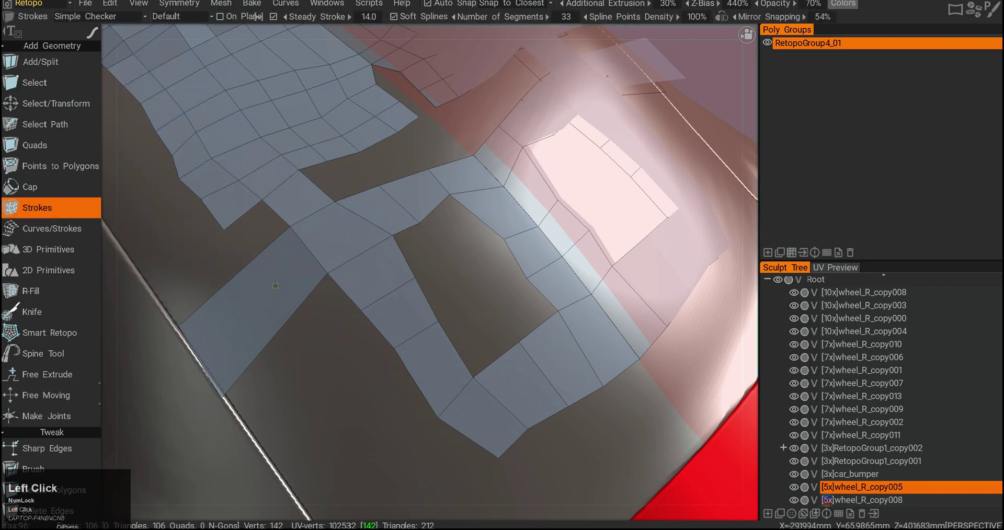
middle_click(393, 347)
right_click(410, 338)
left_click(411, 337)
middle_click(410, 350)
left_click(402, 343)
key("alt+F12")
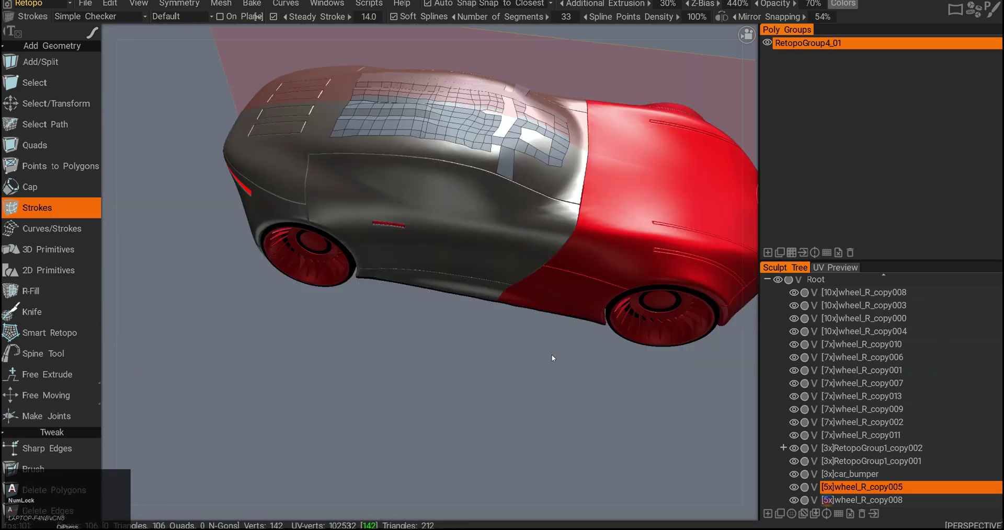
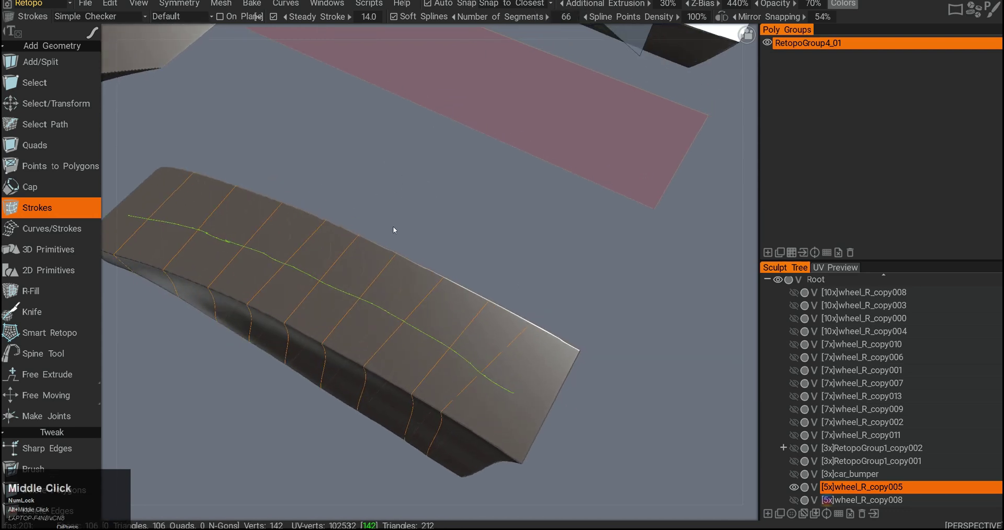
Step: Draw and apply strokes over the first test block to generate quad strips
left_click_drag(411, 238, 507, 220)
middle_click(507, 220)
right_click(448, 269)
left_click_drag(450, 272, 289, 305)
middle_click(289, 305)
right_click(386, 279)
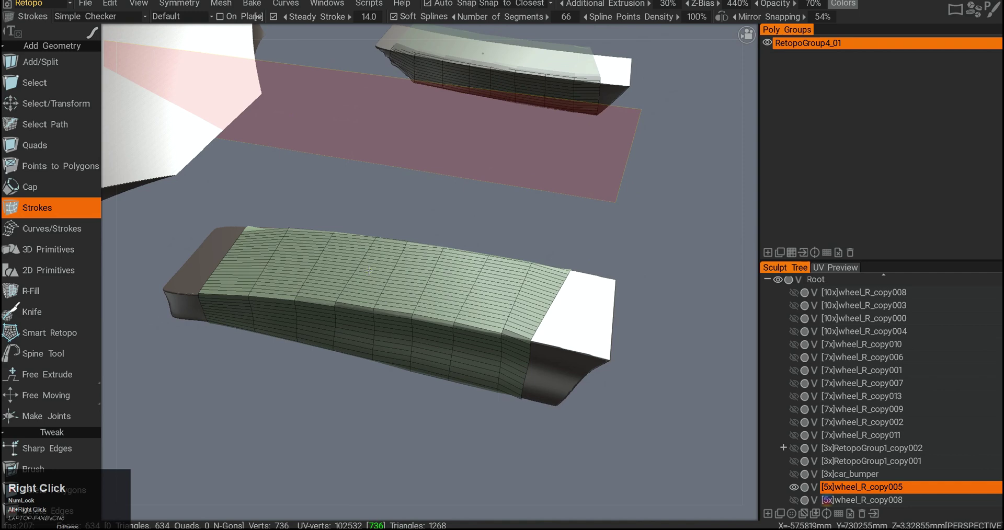
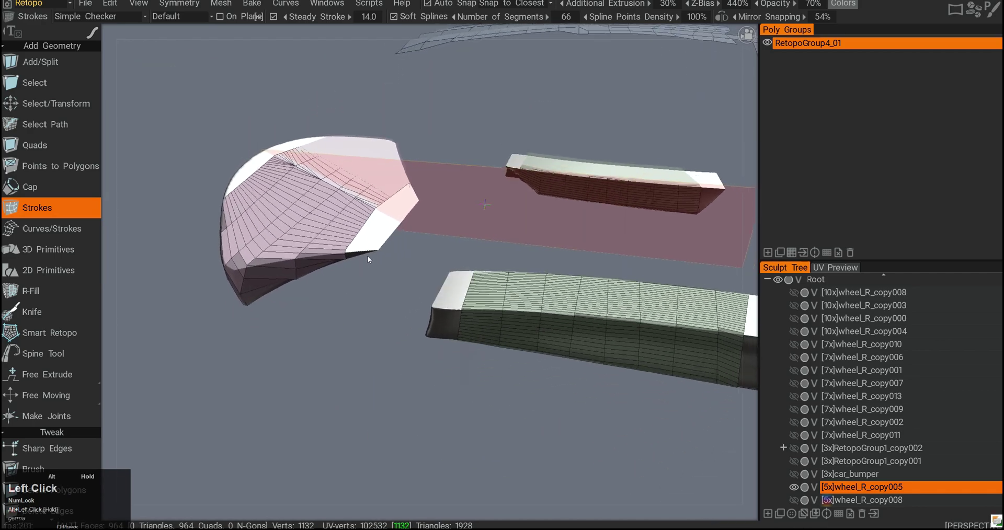
Step: Cover the remaining curved test shape with stroke-generated quads
middle_click(385, 270)
left_click_drag(404, 310, 342, 308)
middle_click(342, 308)
right_click(359, 283)
left_click(360, 282)
middle_click(356, 284)
right_click(351, 286)
key("alt+F12")
Step: Return the view to the full car with the roof patch visible
left_click(791, 487)
middle_click(333, 258)
right_click(337, 262)
left_click(346, 282)
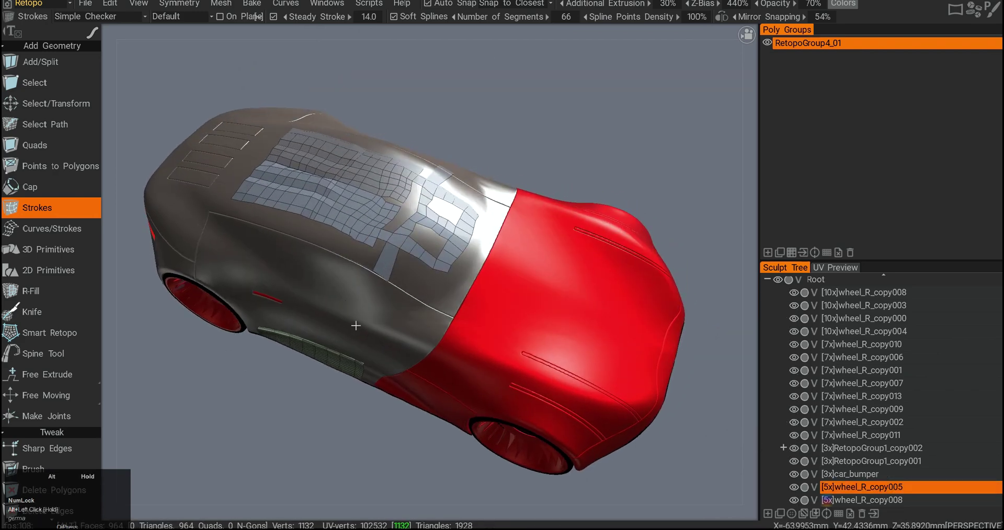
Step: View the car from the side and position a small sphere primitive above the roof
left_click_drag(360, 334, 201, 263)
middle_click(201, 263)
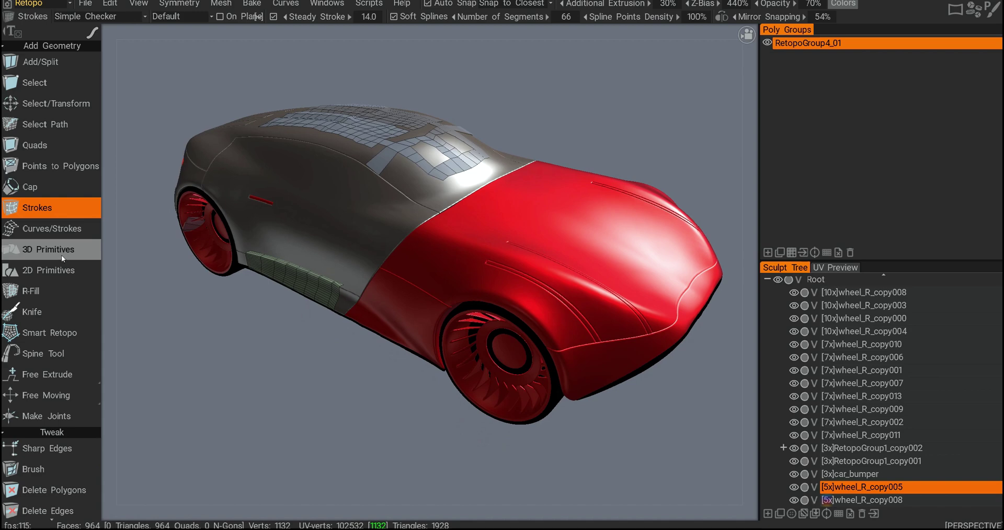
left_click(65, 256)
middle_click(216, 266)
left_click(230, 307)
middle_click(357, 279)
left_click(356, 305)
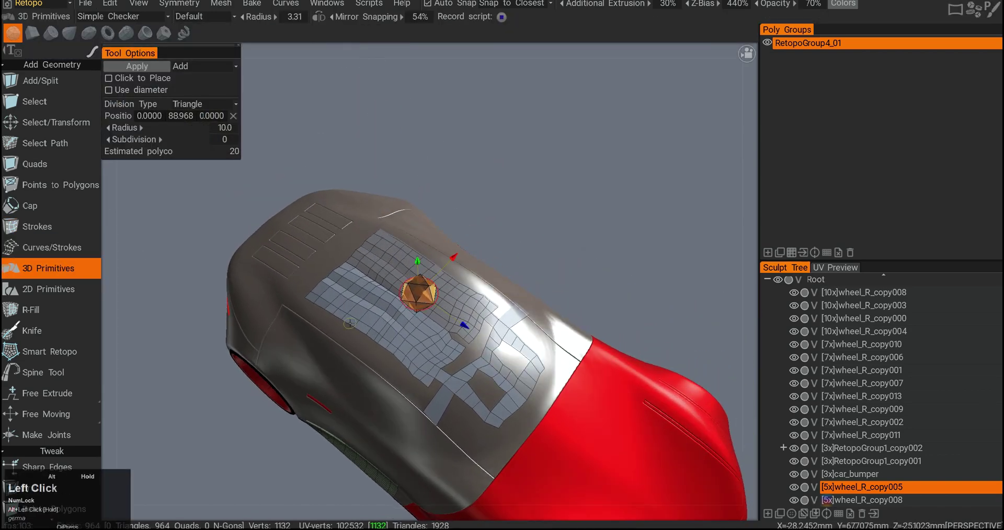
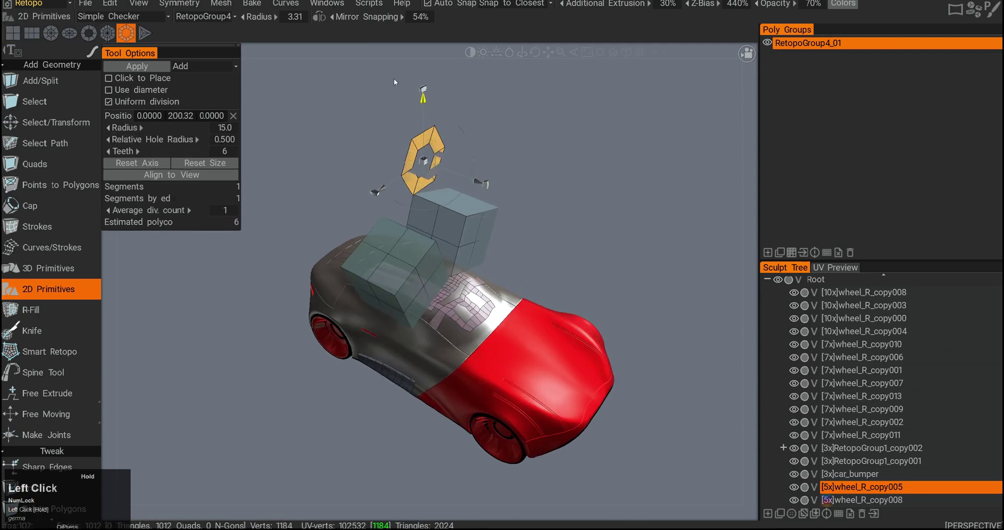
Step: Place cube primitives and a flat ring primitive above the roof patch
middle_click(369, 216)
right_click(350, 251)
left_click(352, 295)
right_click(354, 281)
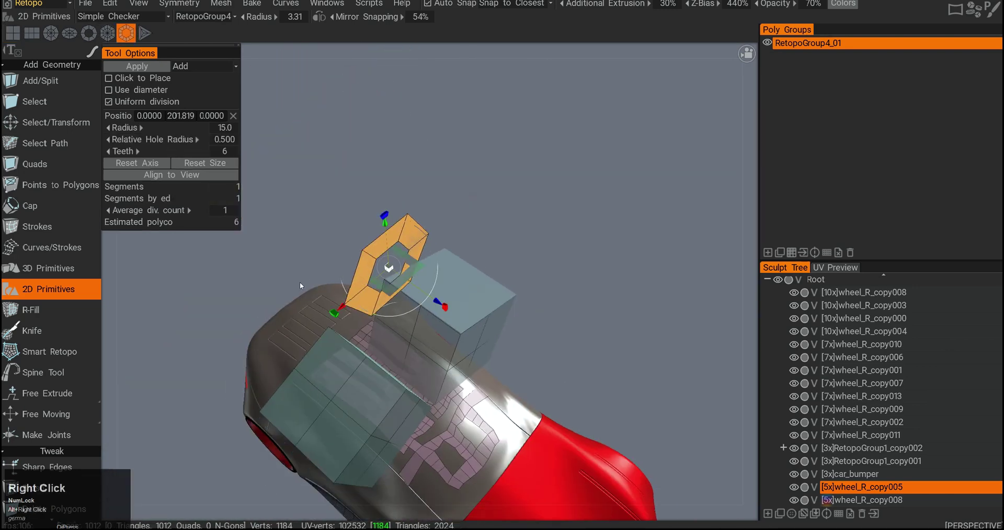
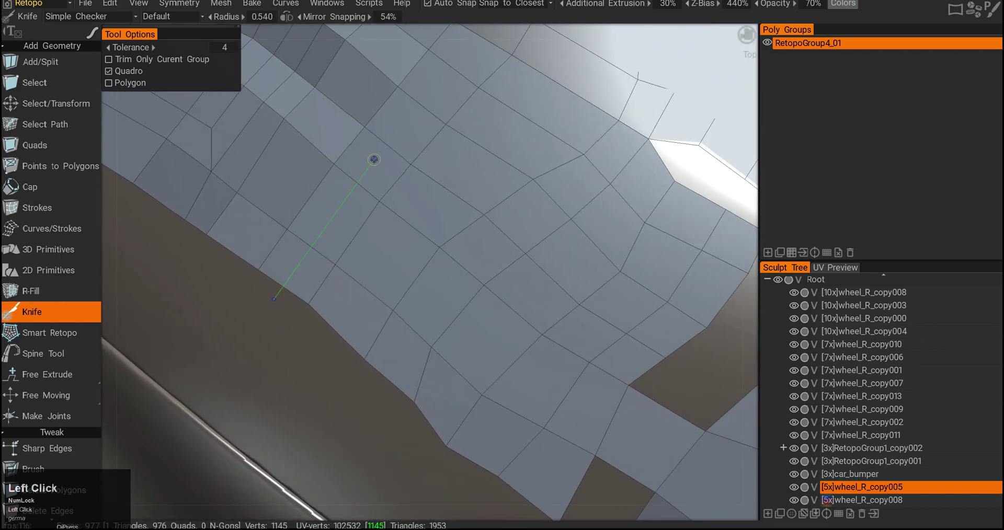
Step: Confirm the Knife cut slicing new edges across the roof quads
key("Return")
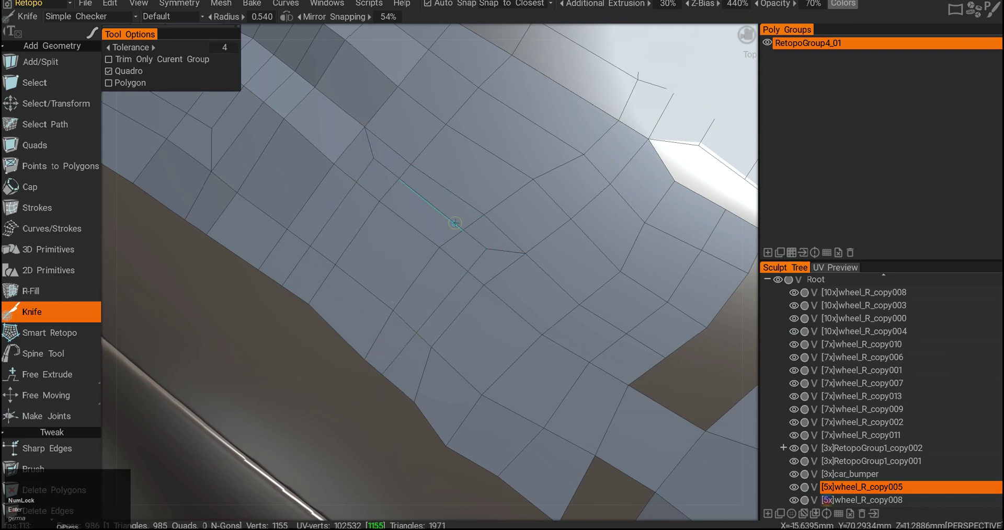
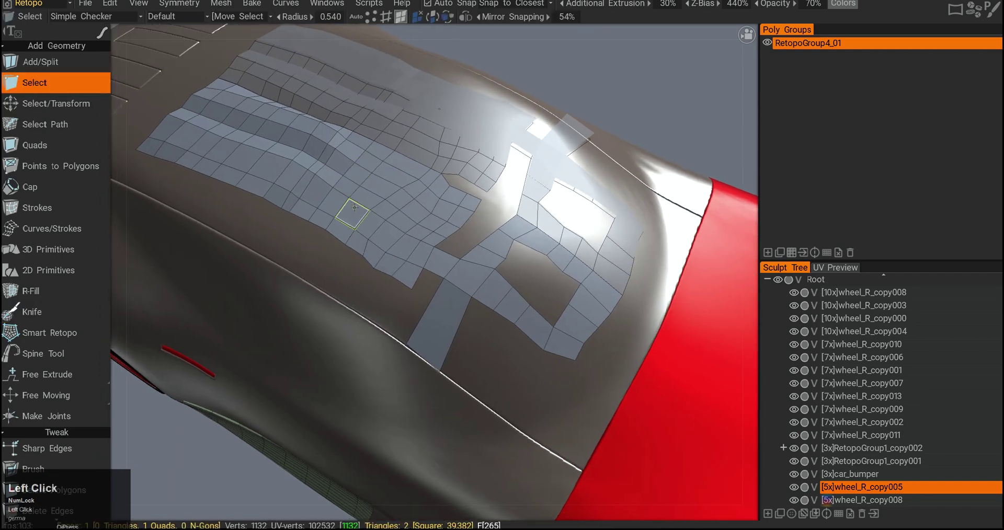
Step: Select three neighbouring quads on the sliced roof patch for the arch extrusion
right_click(355, 214)
middle_click(359, 236)
left_click(337, 246)
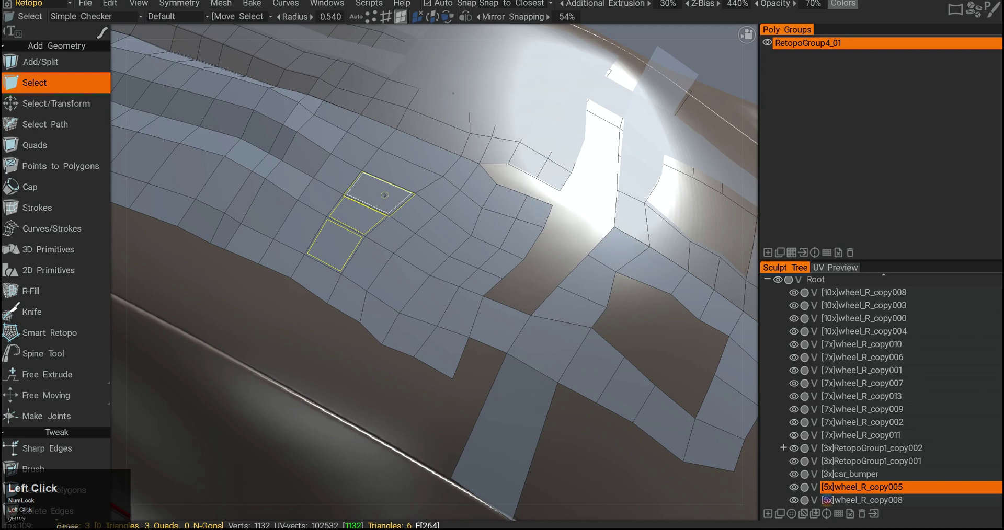
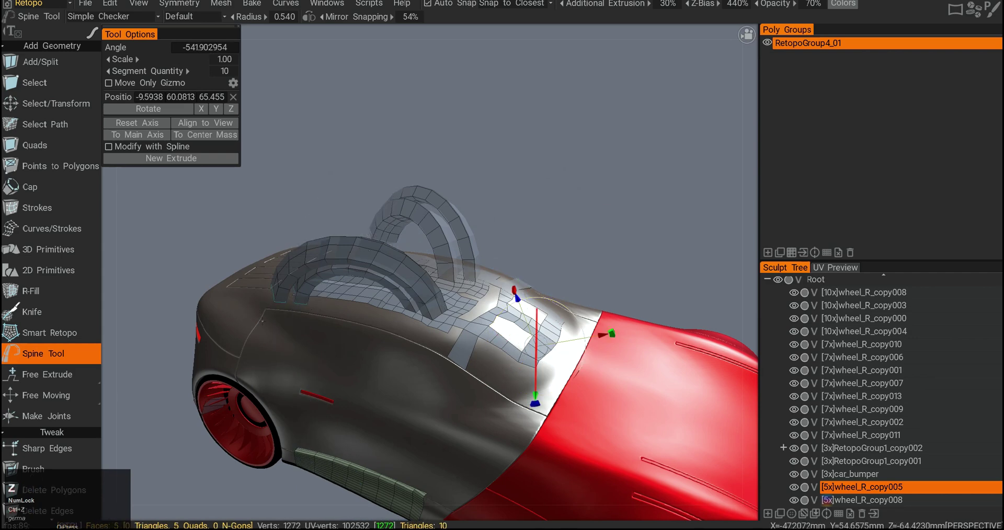
Step: Switch to face picking and select a roof quad to extrude
left_click(360, 363)
middle_click(326, 343)
right_click(302, 295)
left_click(308, 308)
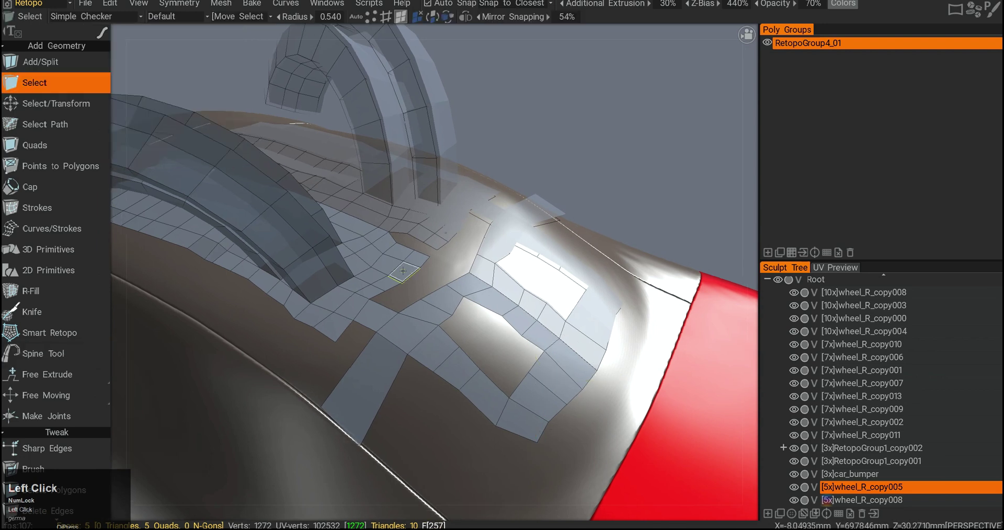
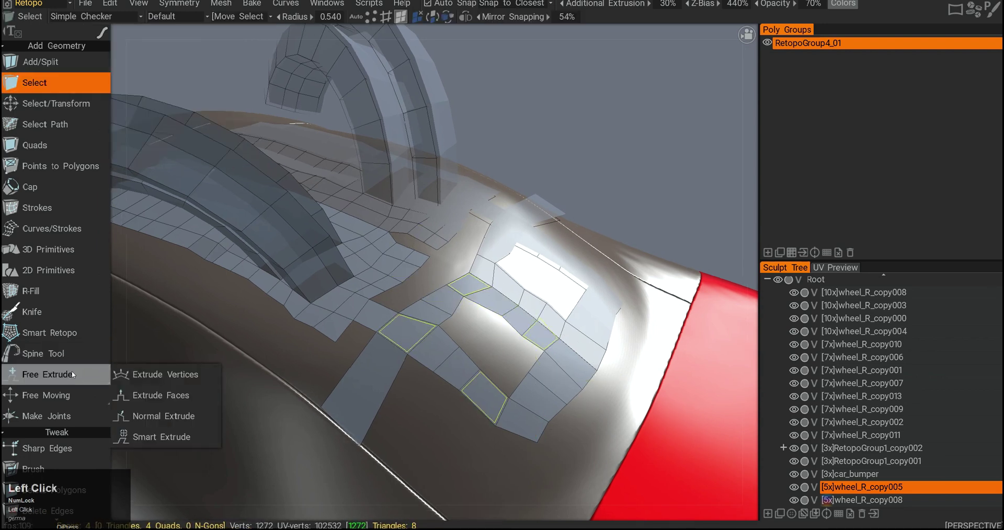
Step: Start an Extrude Faces operation on the selected roof quads
left_click(84, 376)
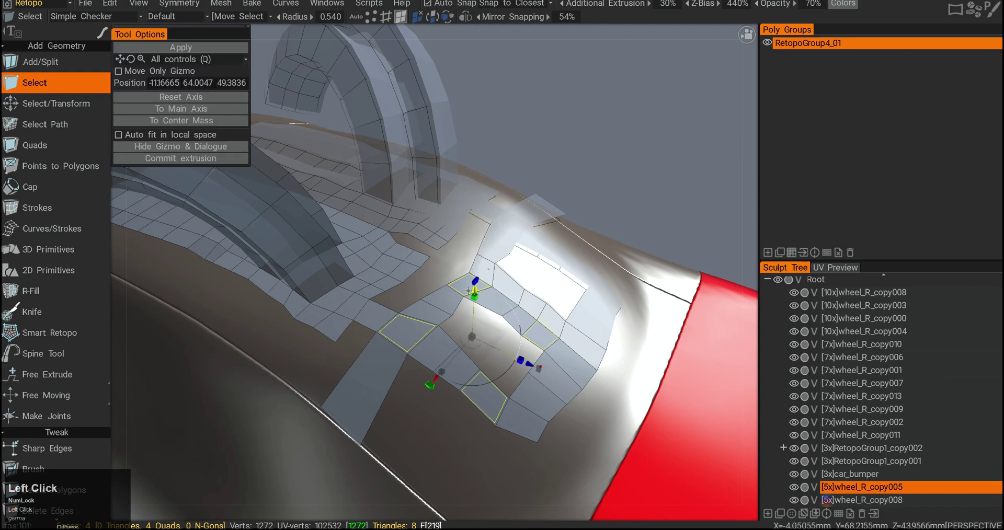
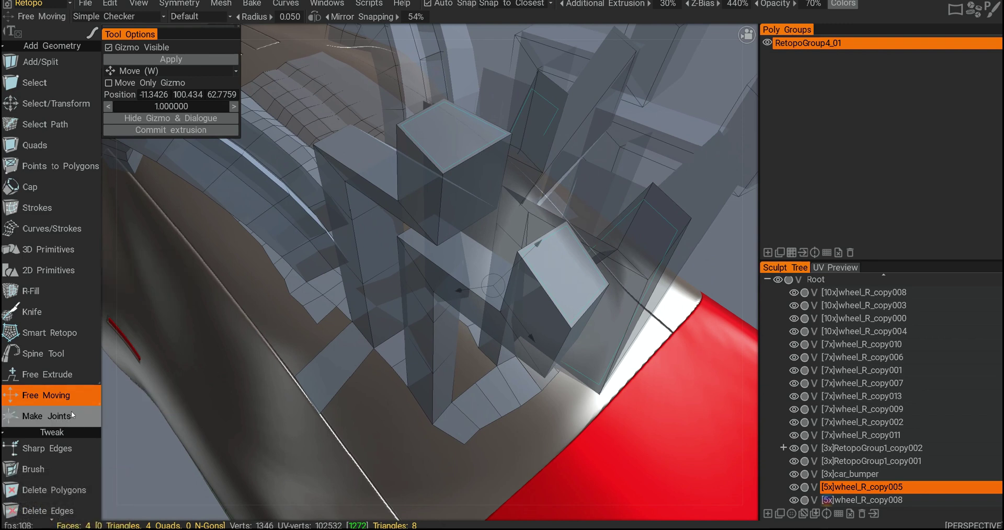
Step: Commit the extruded roof columns and switch to the Add/Split polygon tool
middle_click(438, 240)
right_click(439, 271)
left_click(442, 271)
middle_click(409, 270)
right_click(391, 276)
left_click(60, 61)
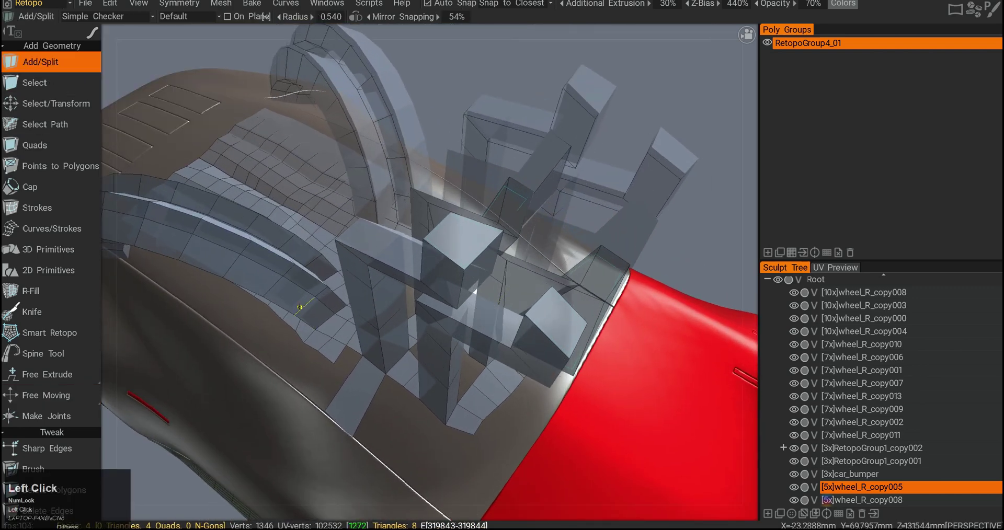